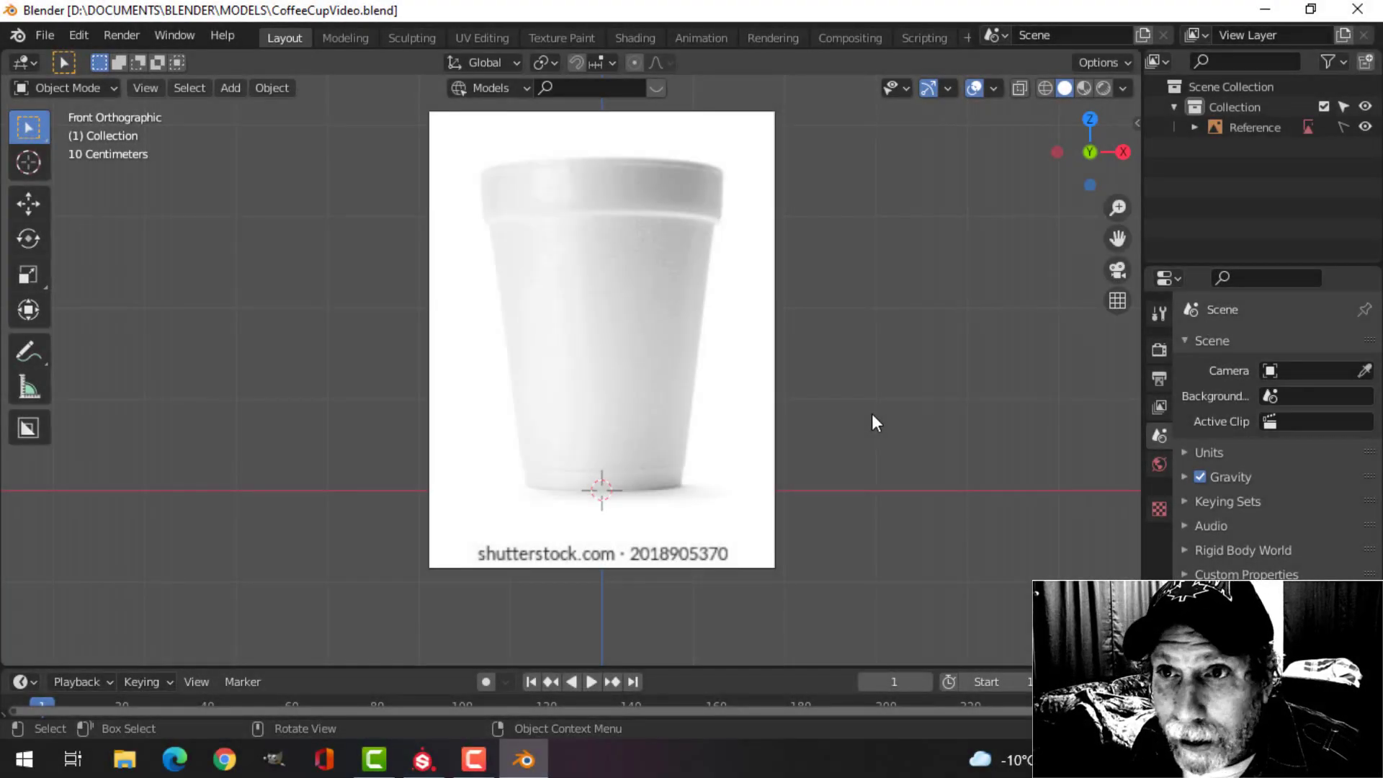
Step: Frame the viewport on the reference image of the cup's base
middle_click(875, 336)
scroll("up", 3)
middle_click(872, 363)
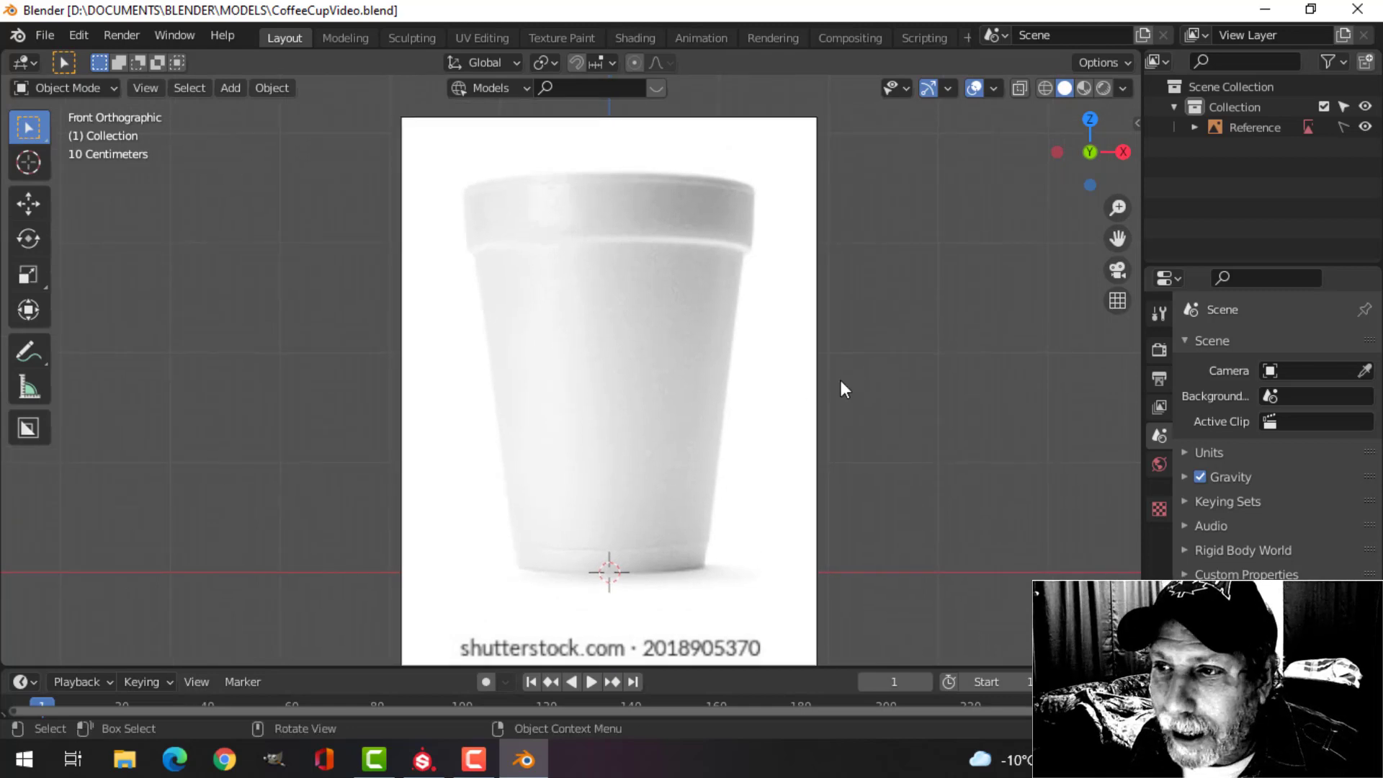
scroll("down", 3)
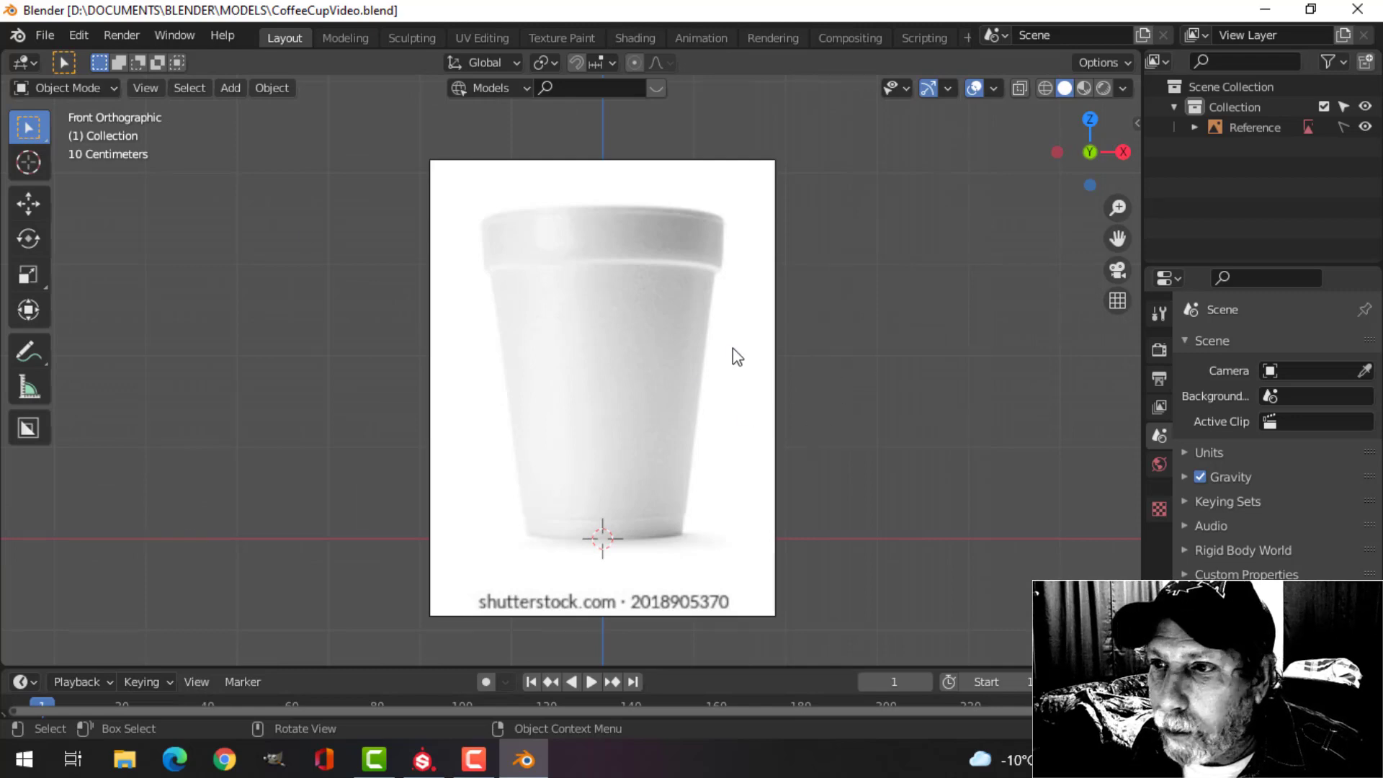
scroll("up", 3)
scroll("down", 3)
middle_click(765, 399)
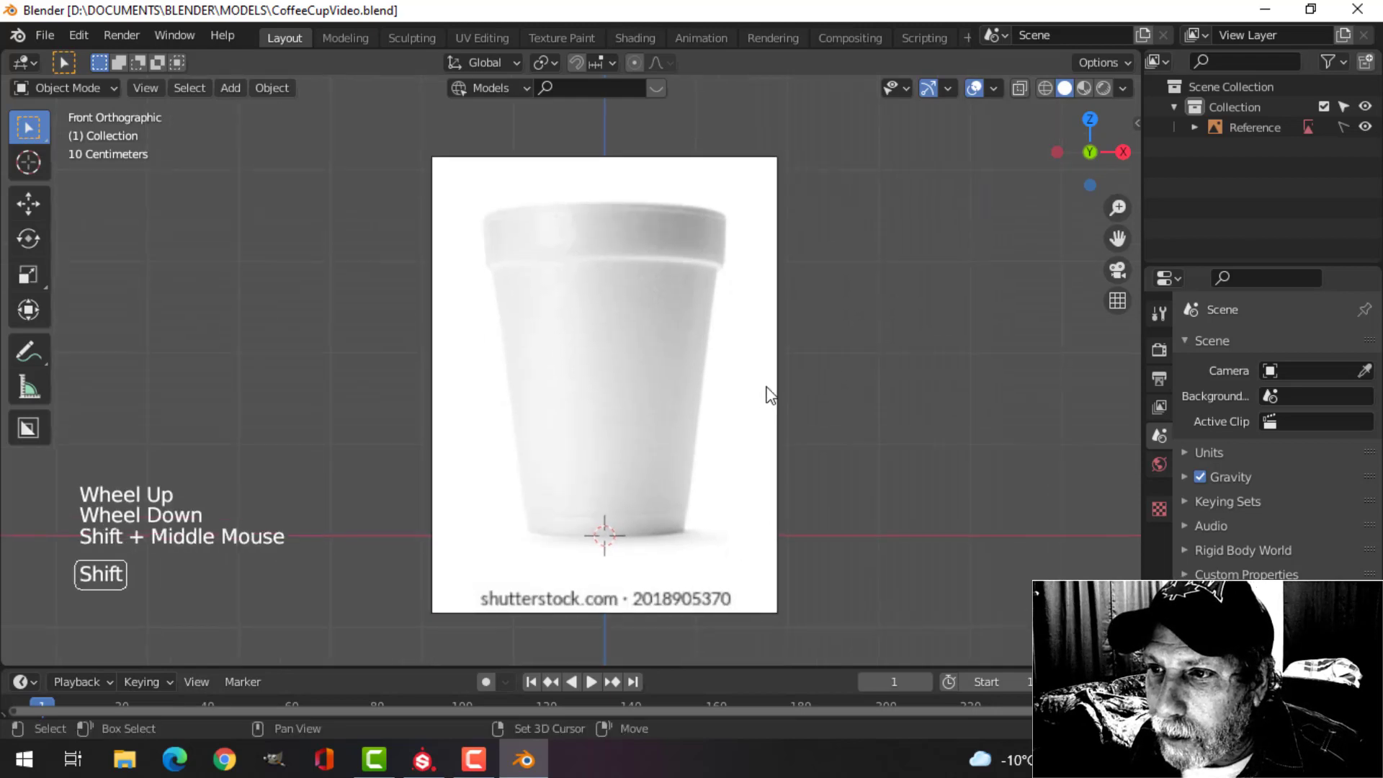
scroll("up", 3)
scroll("down", 3)
middle_click(771, 381)
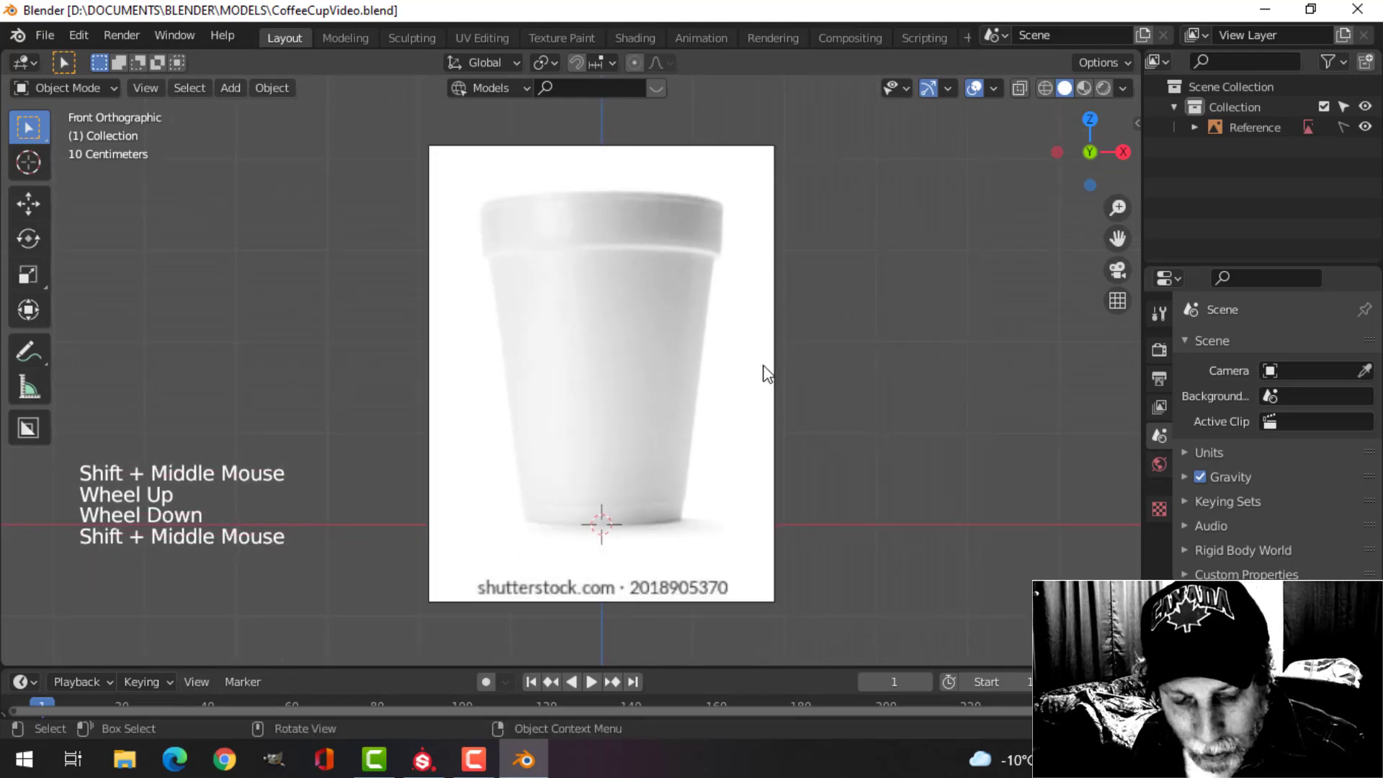
Step: Add a cylinder mesh and scale it down to the cup's base width
key("shift+a")
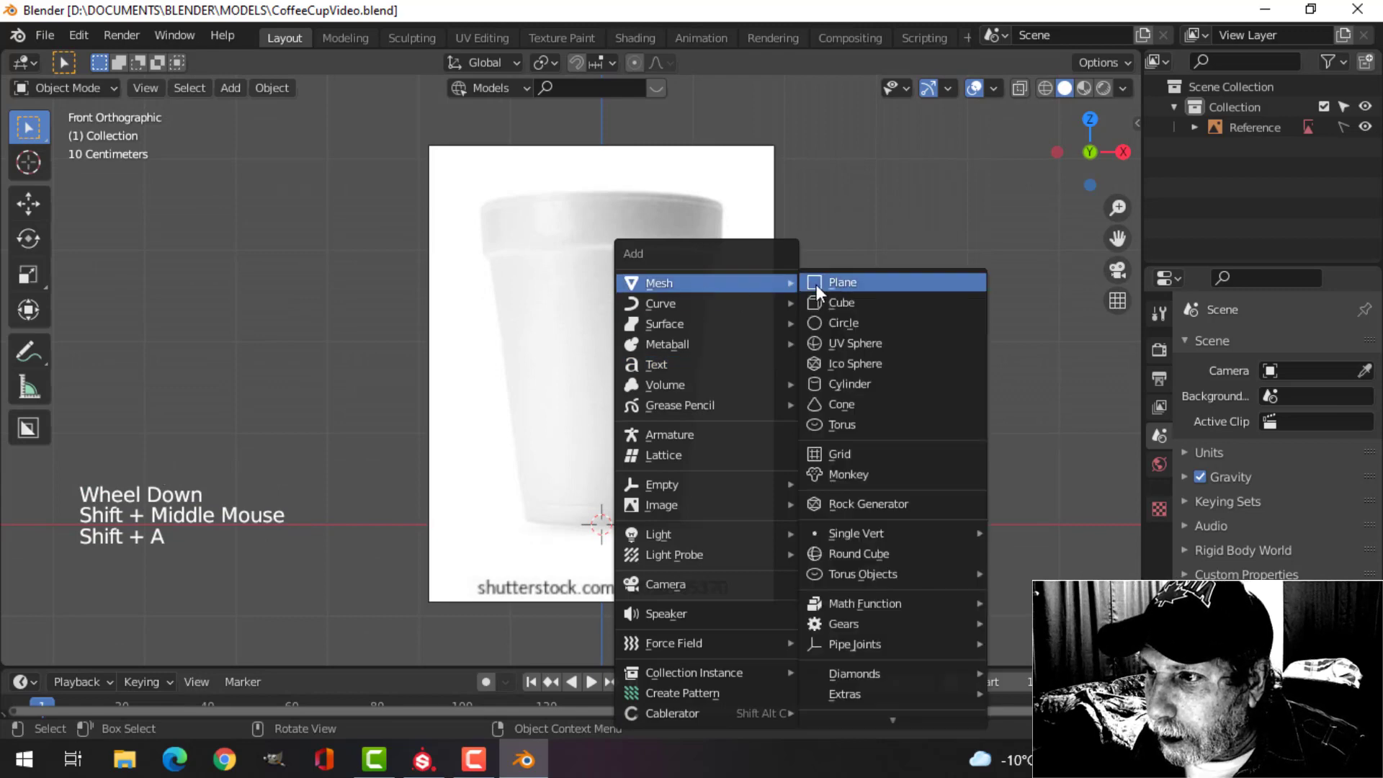
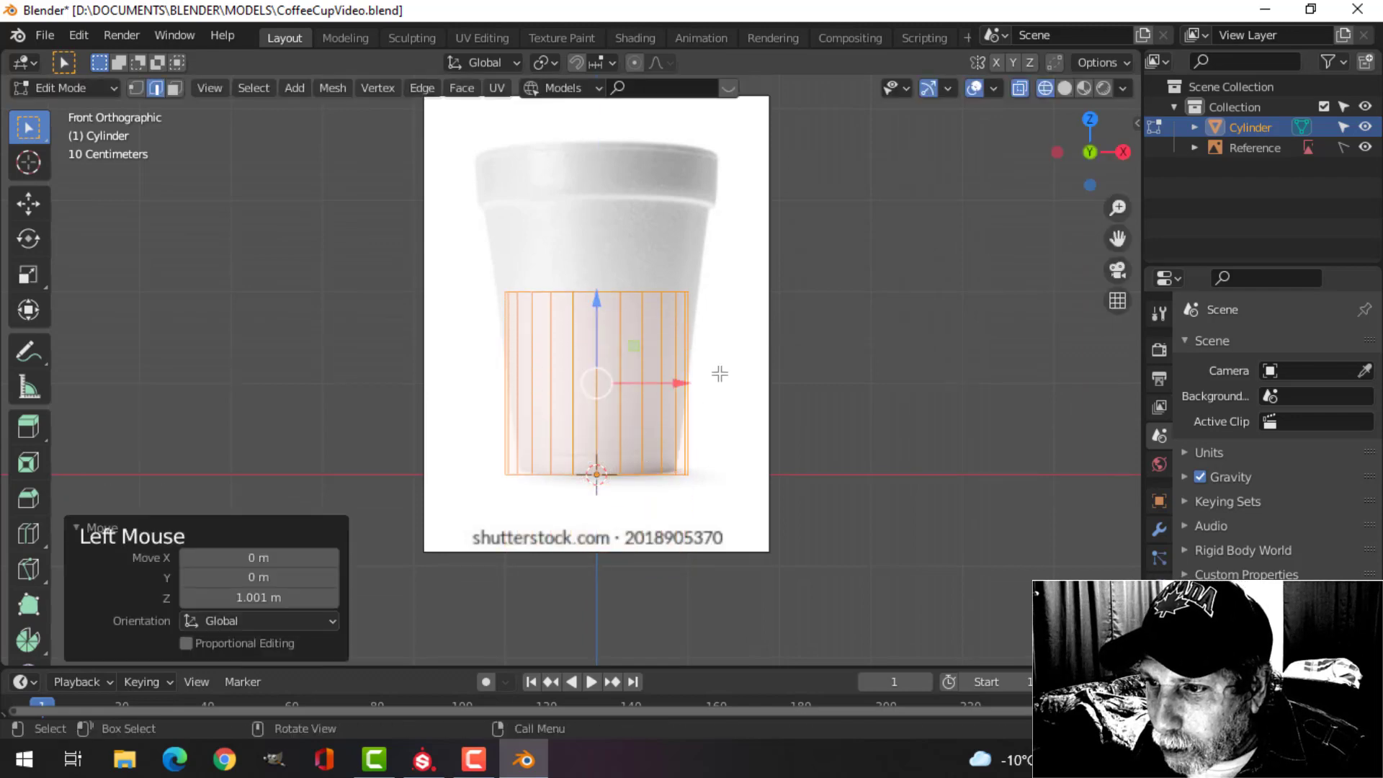
scroll("up", 3)
key("s")
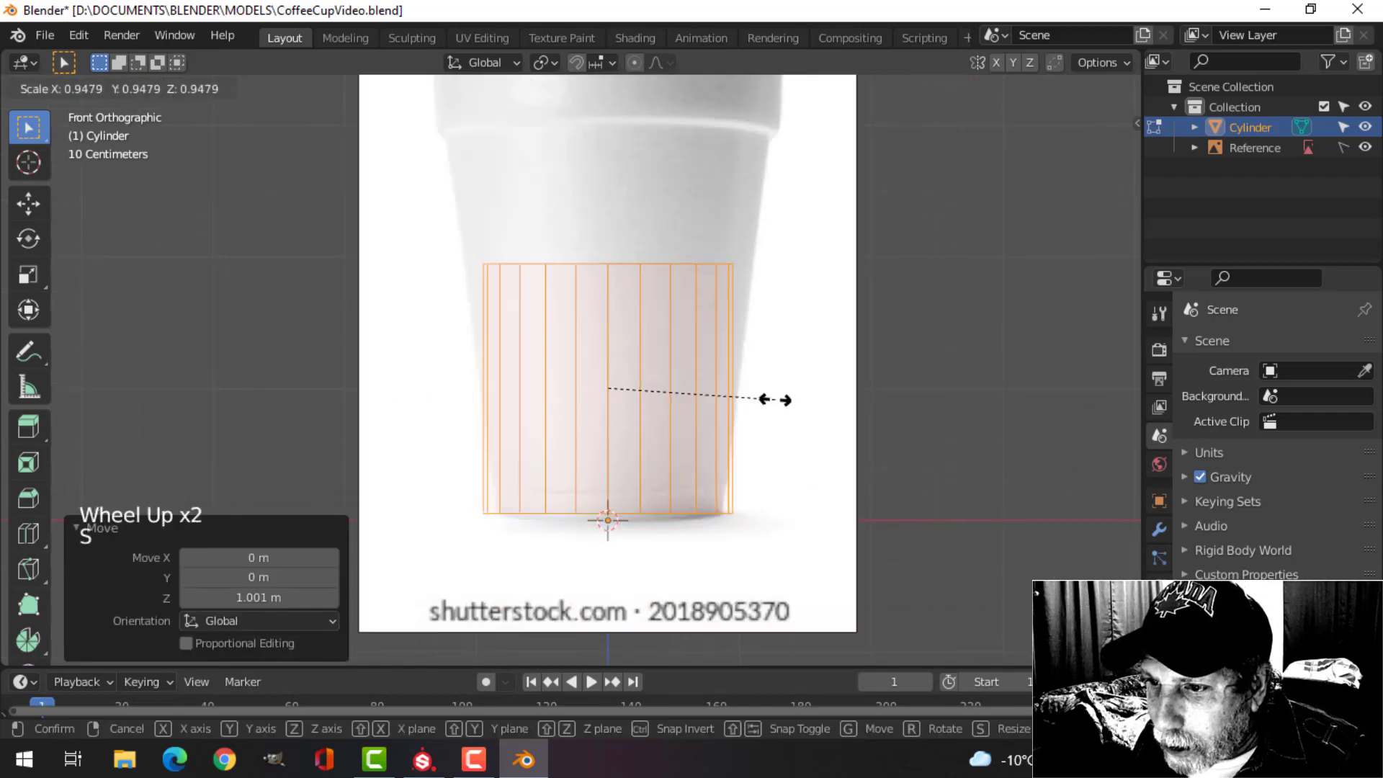
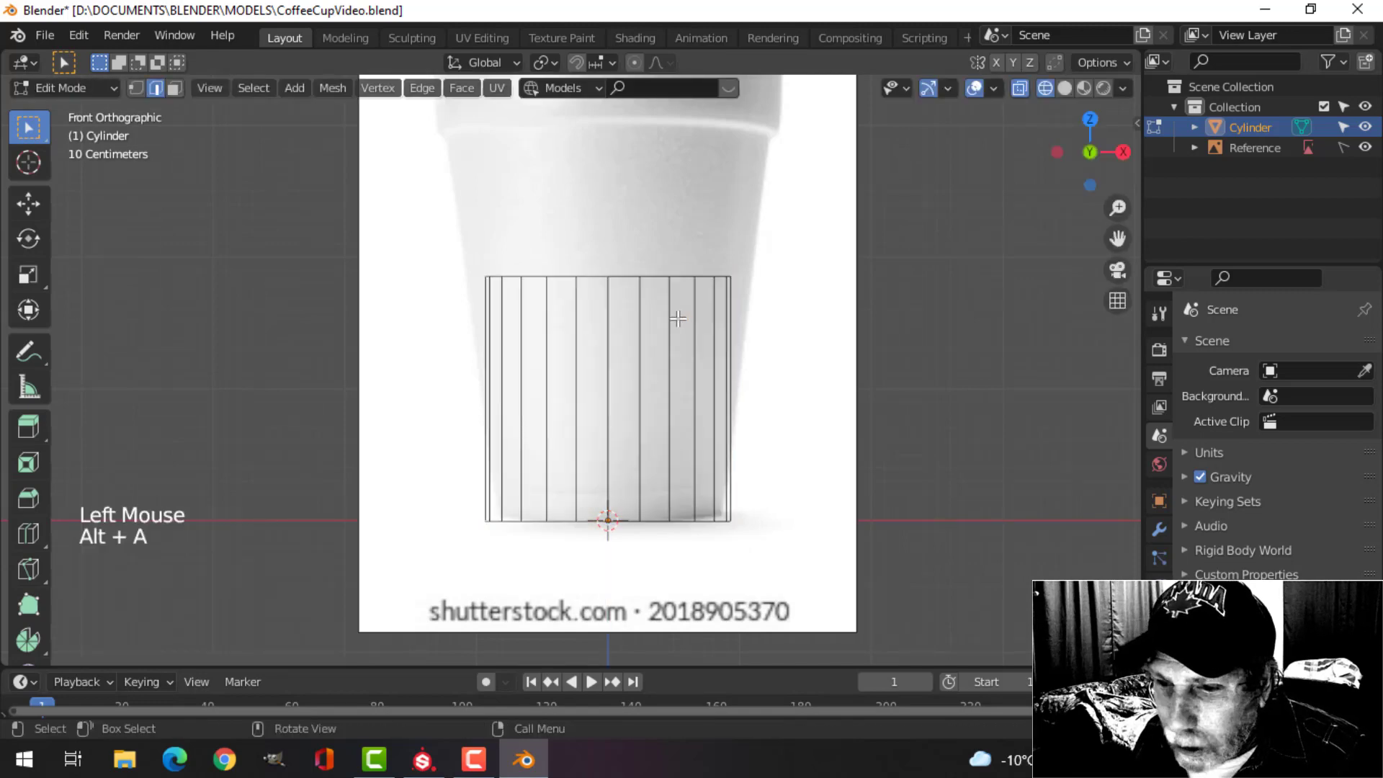
Step: Scale the top edge loop out to the rim and add a loop cut near the top
key("2")
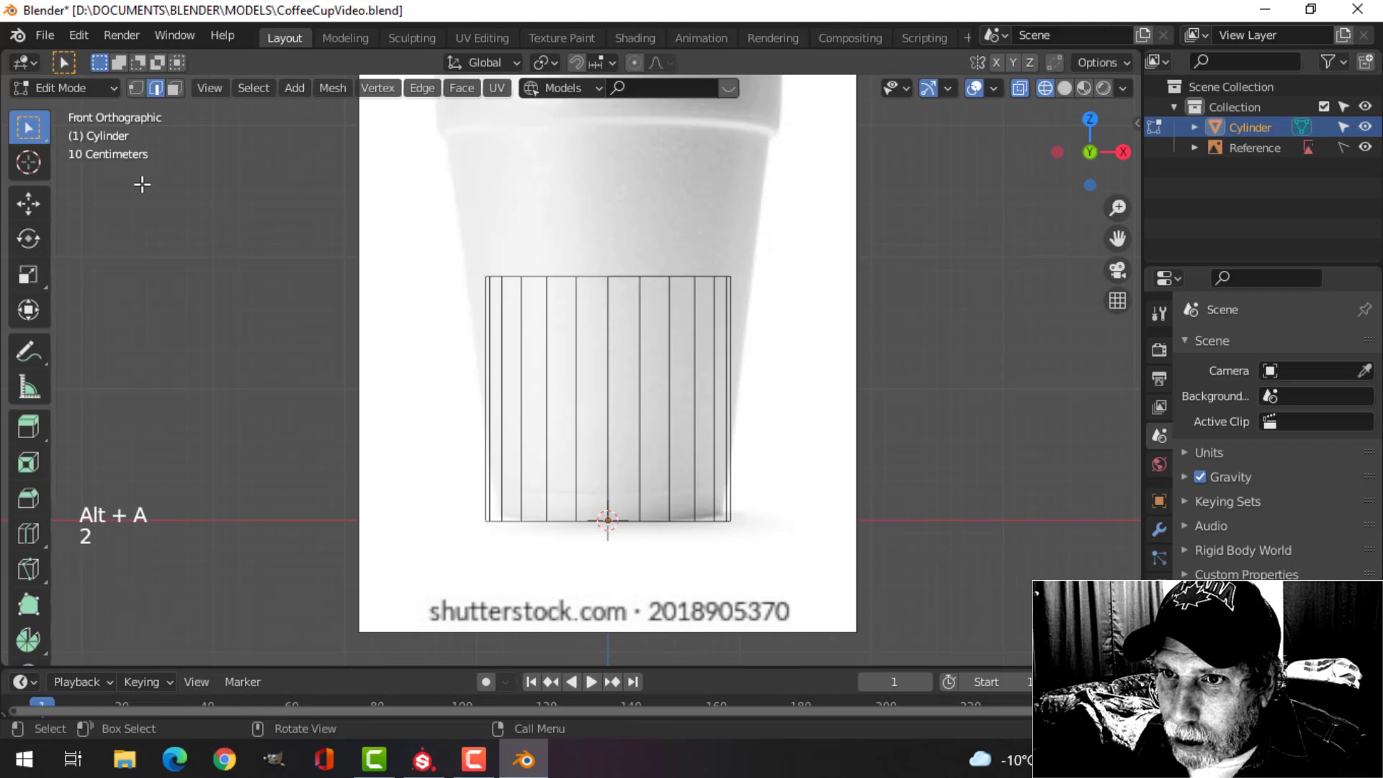
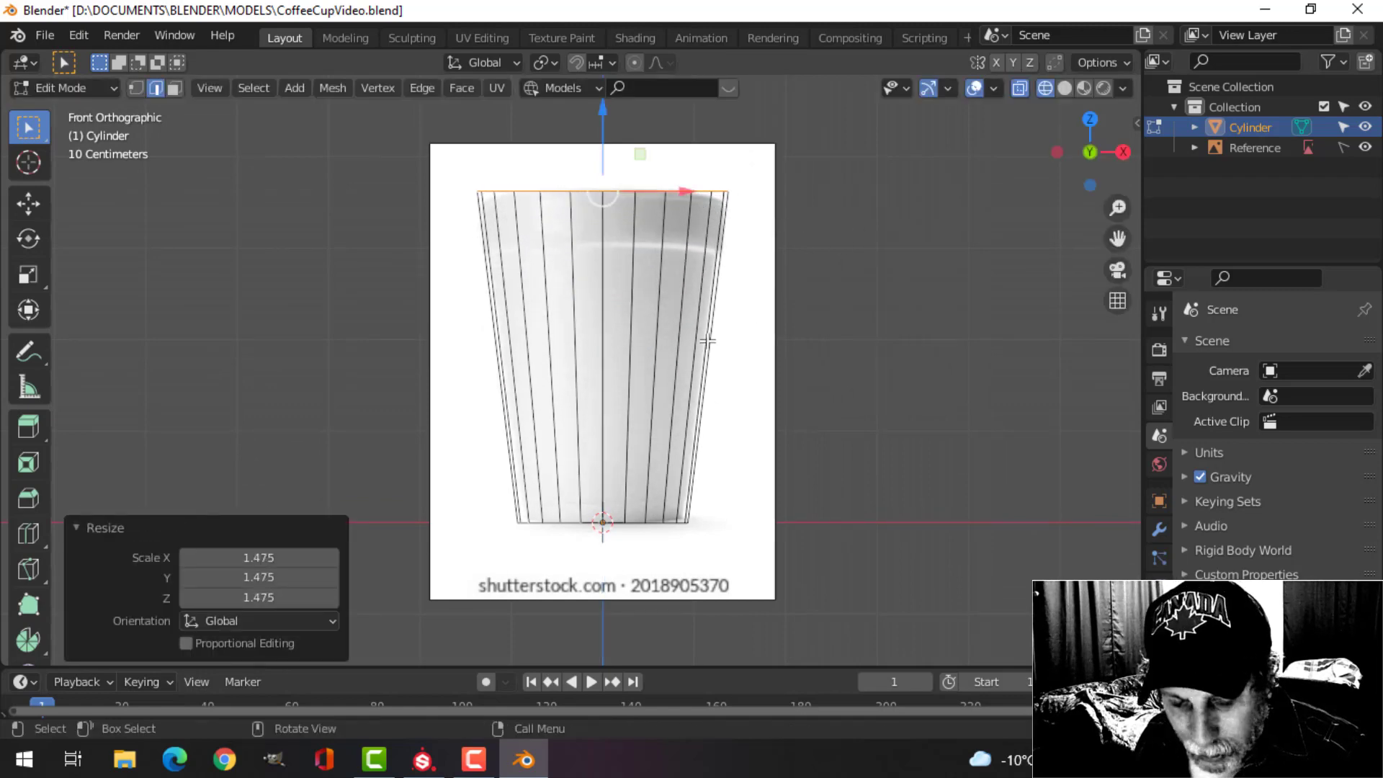
key("ctrl+r")
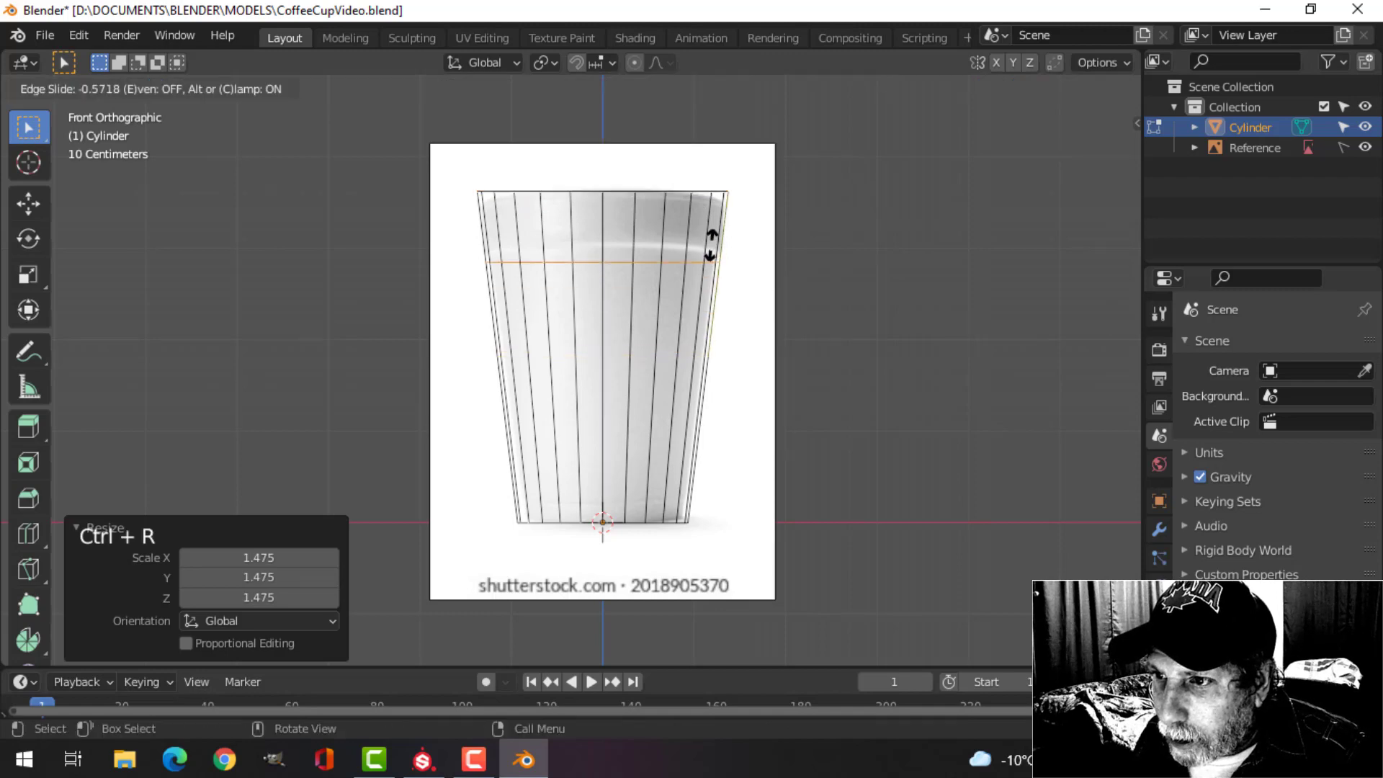
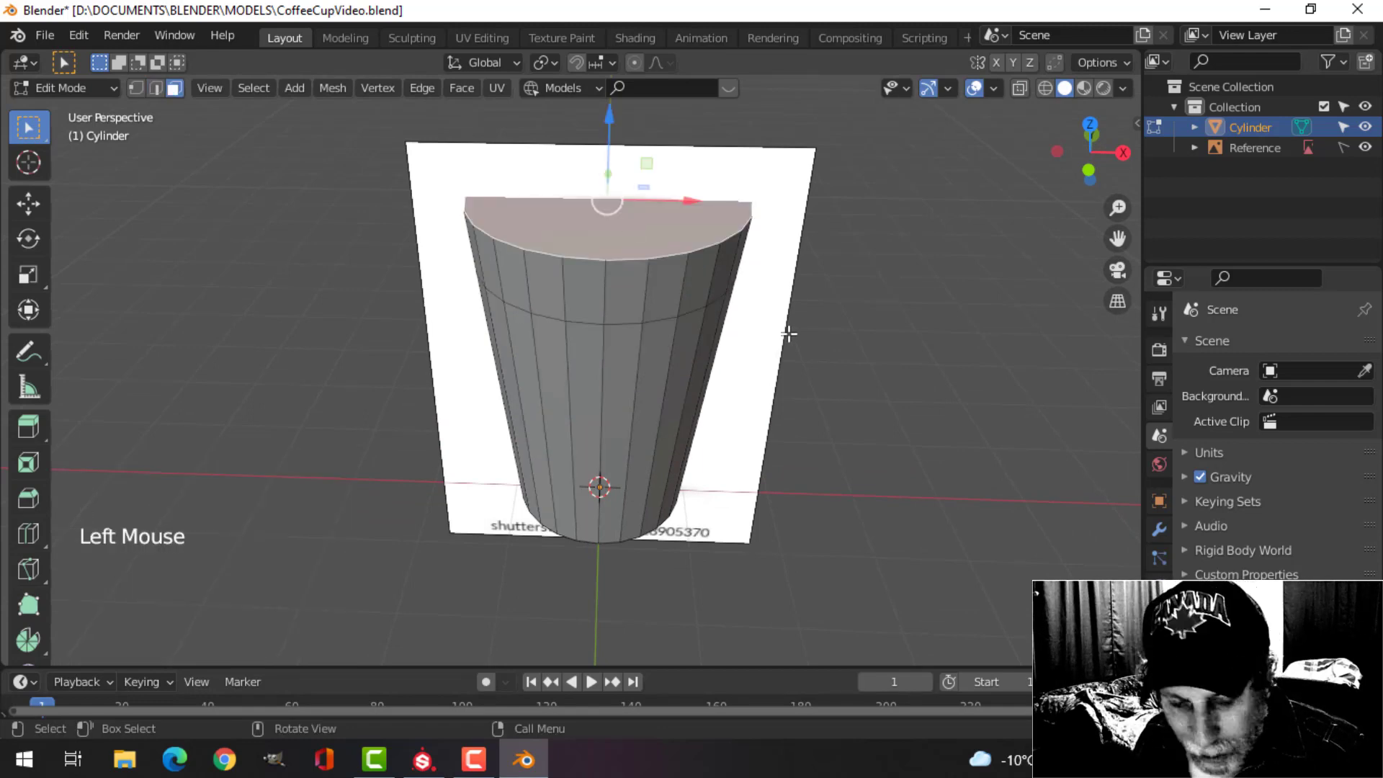
Step: Delete the cylinder's top face to open the cup
key("x")
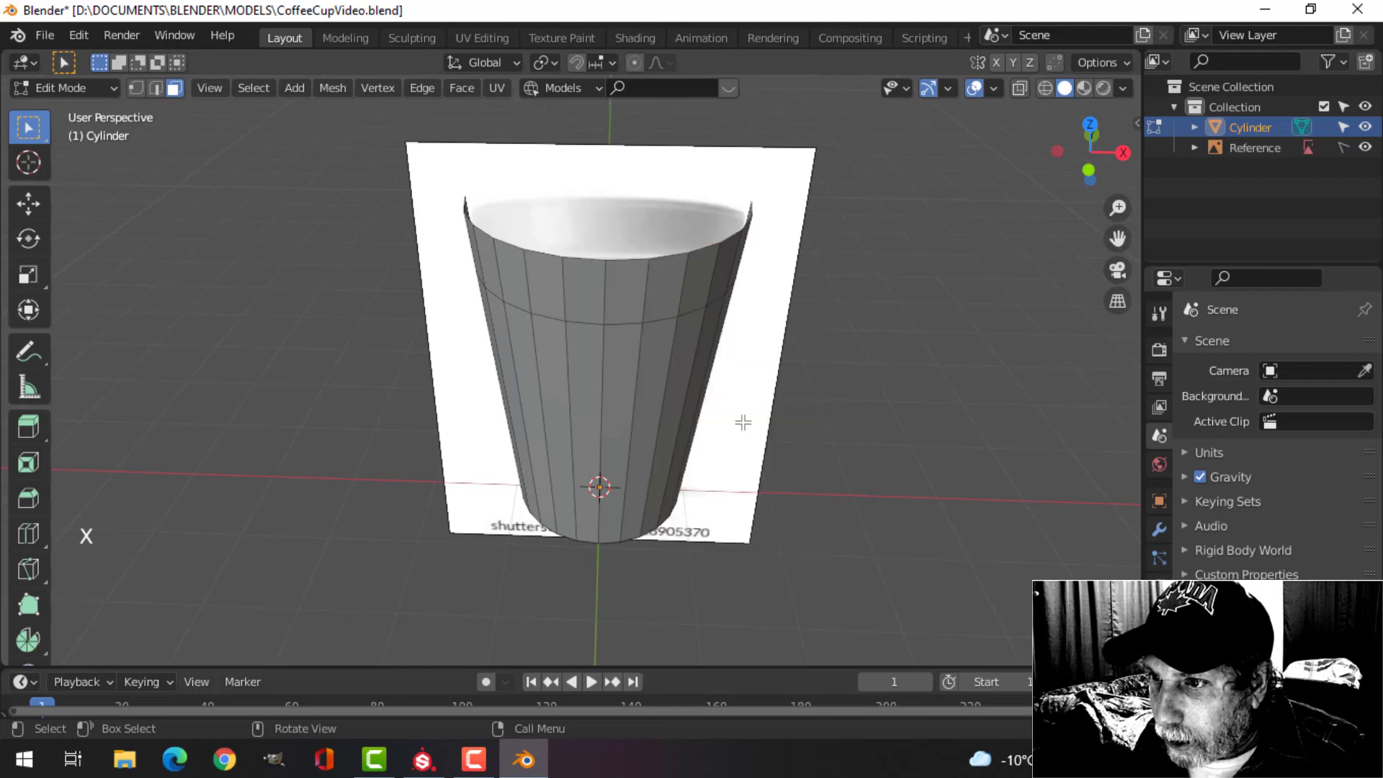
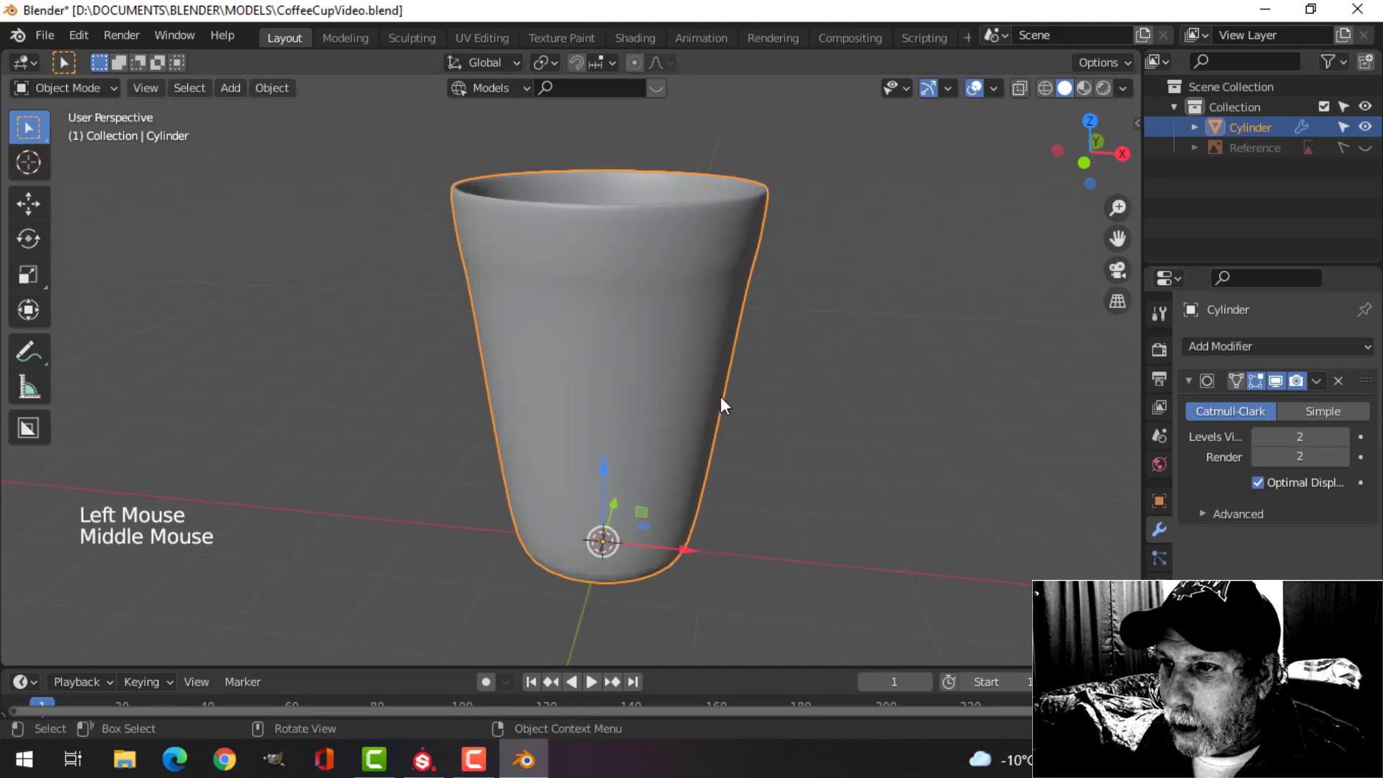
Step: Add supporting edge loops below the rim, near the base and at the rim top
key("Tab")
key("ctrl+r")
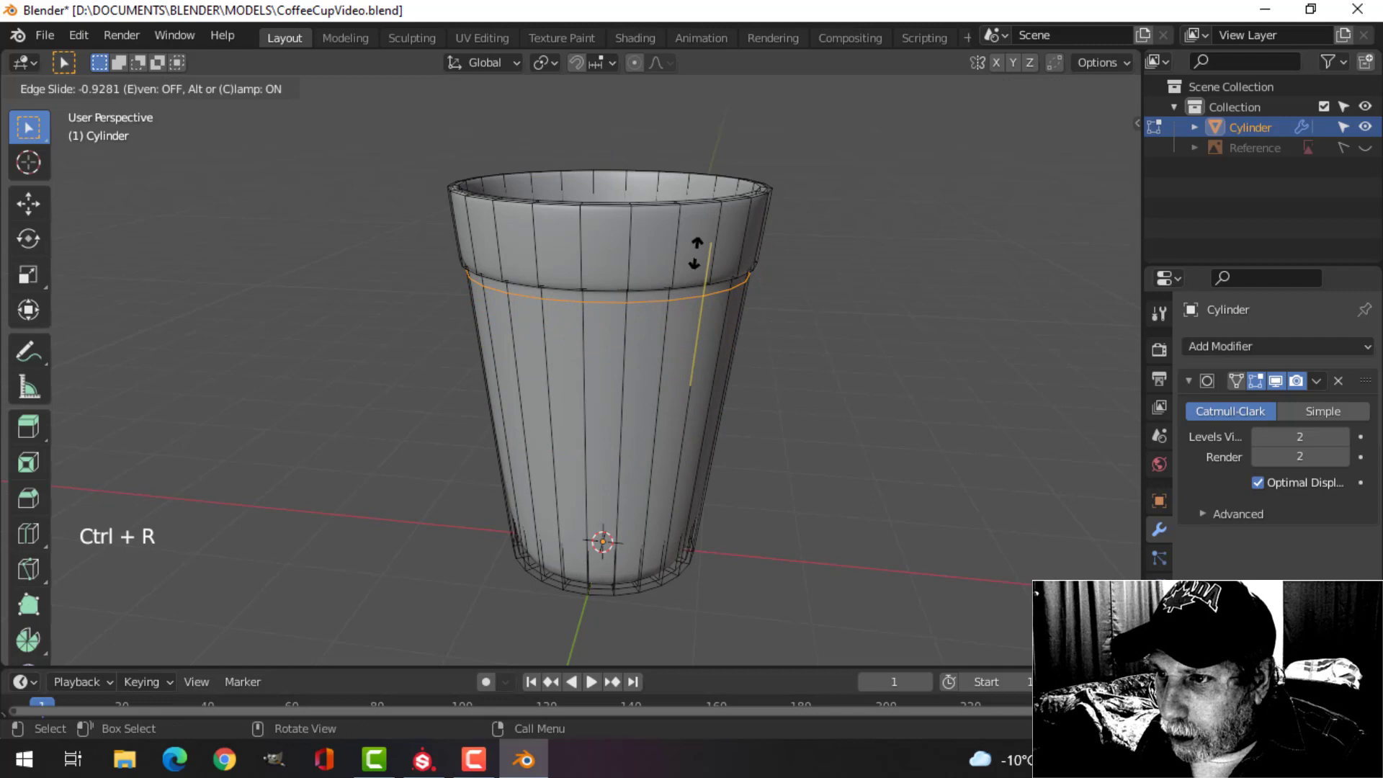
key("ctrl+r")
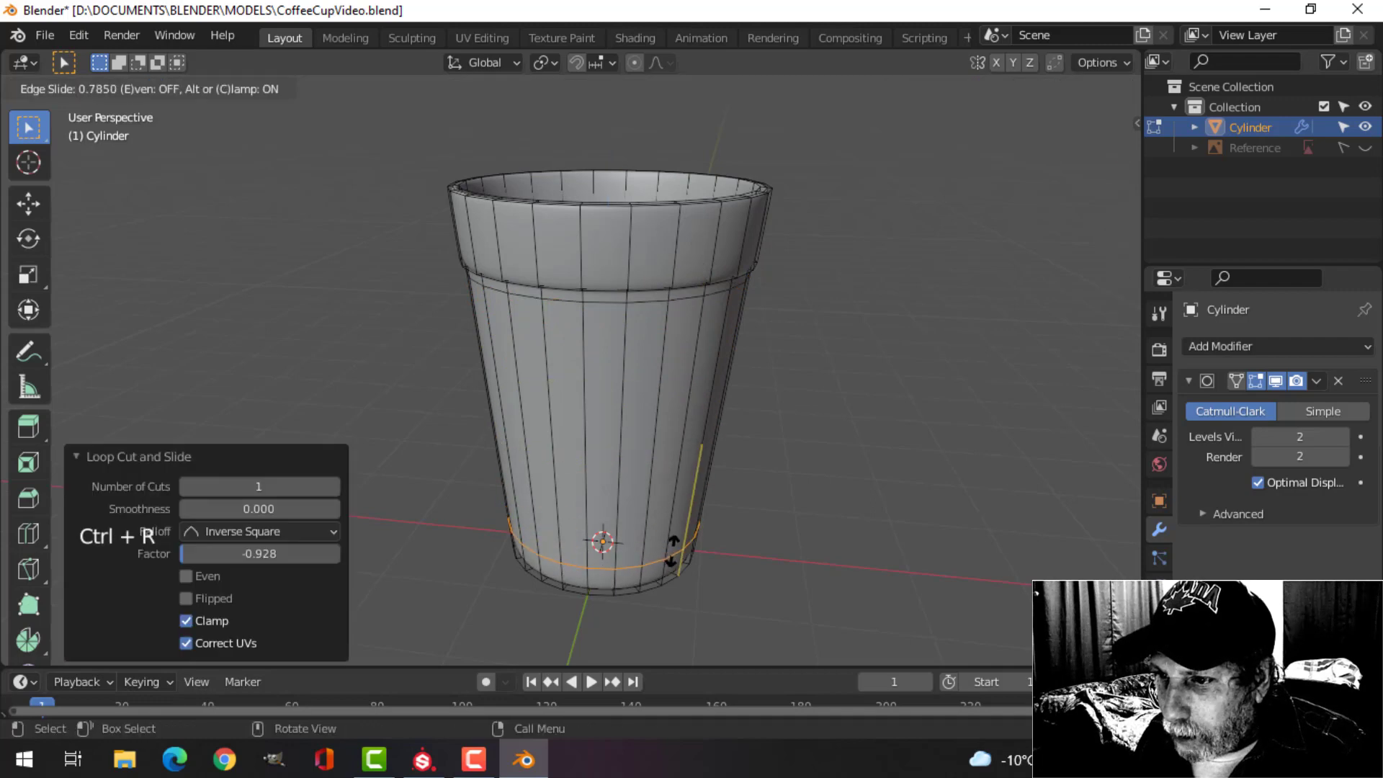
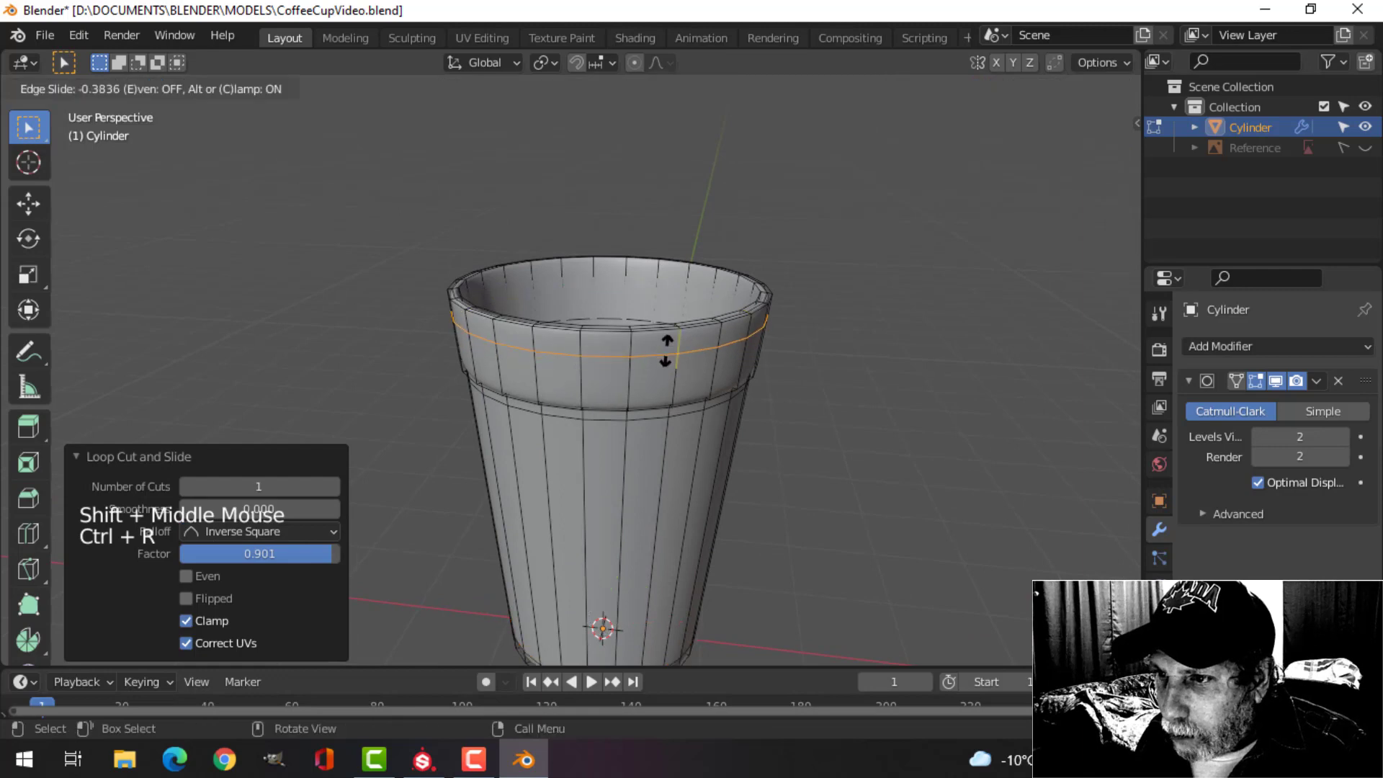
key("ctrl+r")
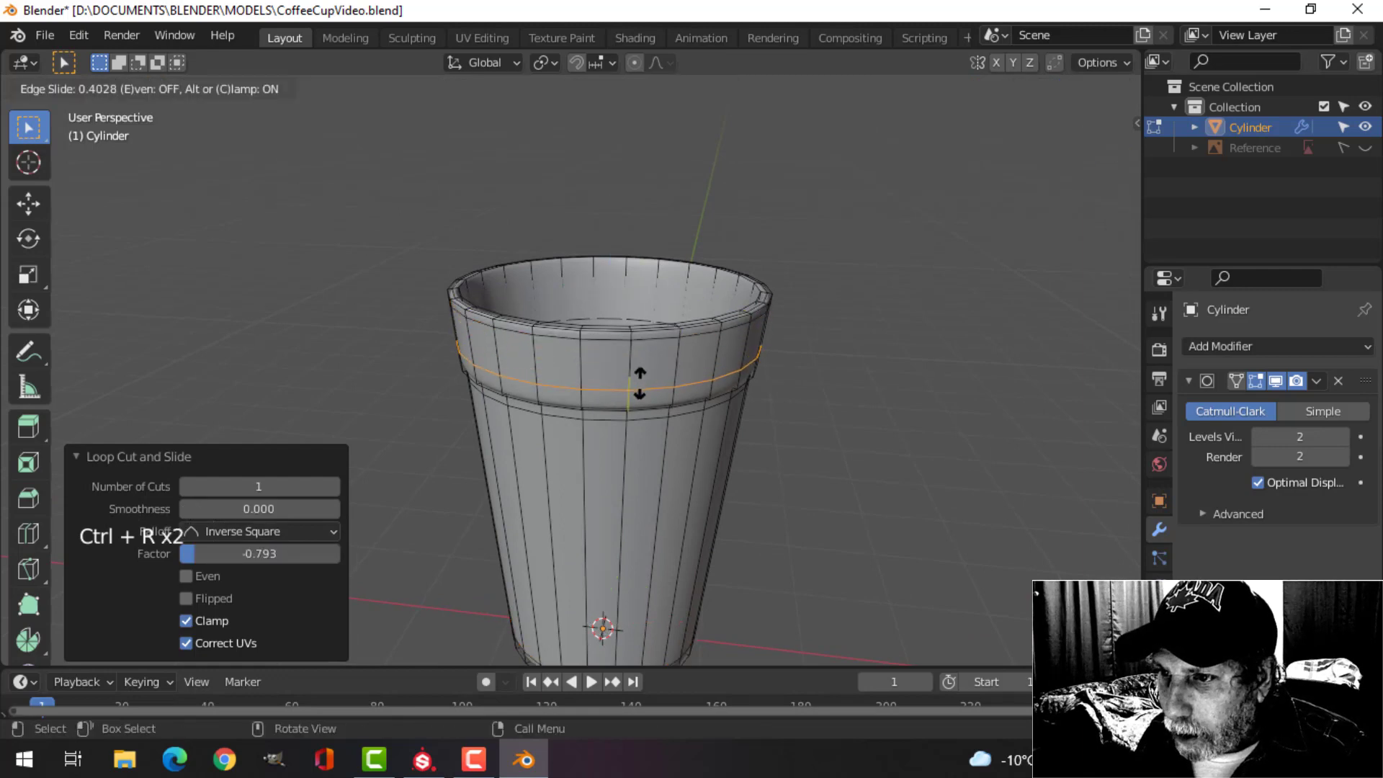
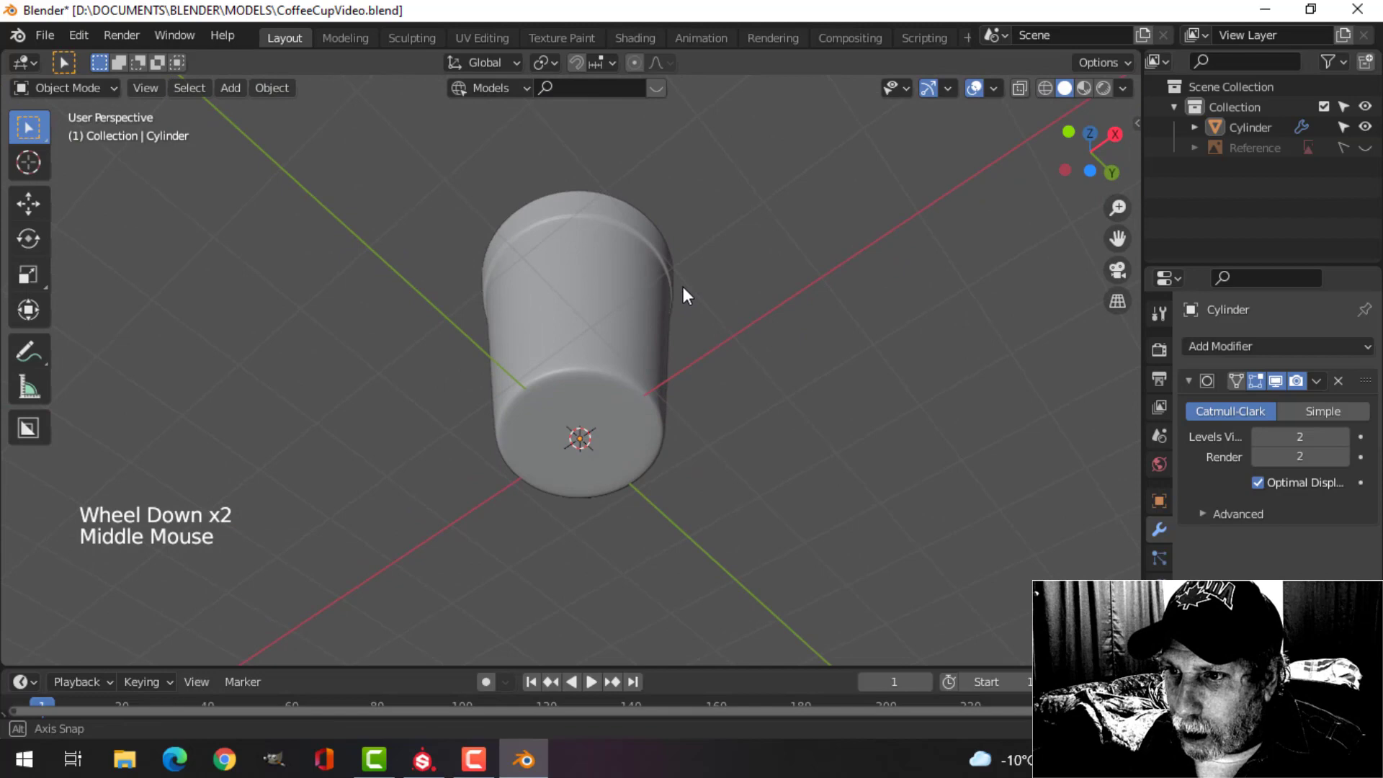
Step: Save the file and enable Statistics in the Viewport Overlays
key("ctrl+s")
middle_click(697, 398)
middle_click(707, 419)
left_click(603, 359)
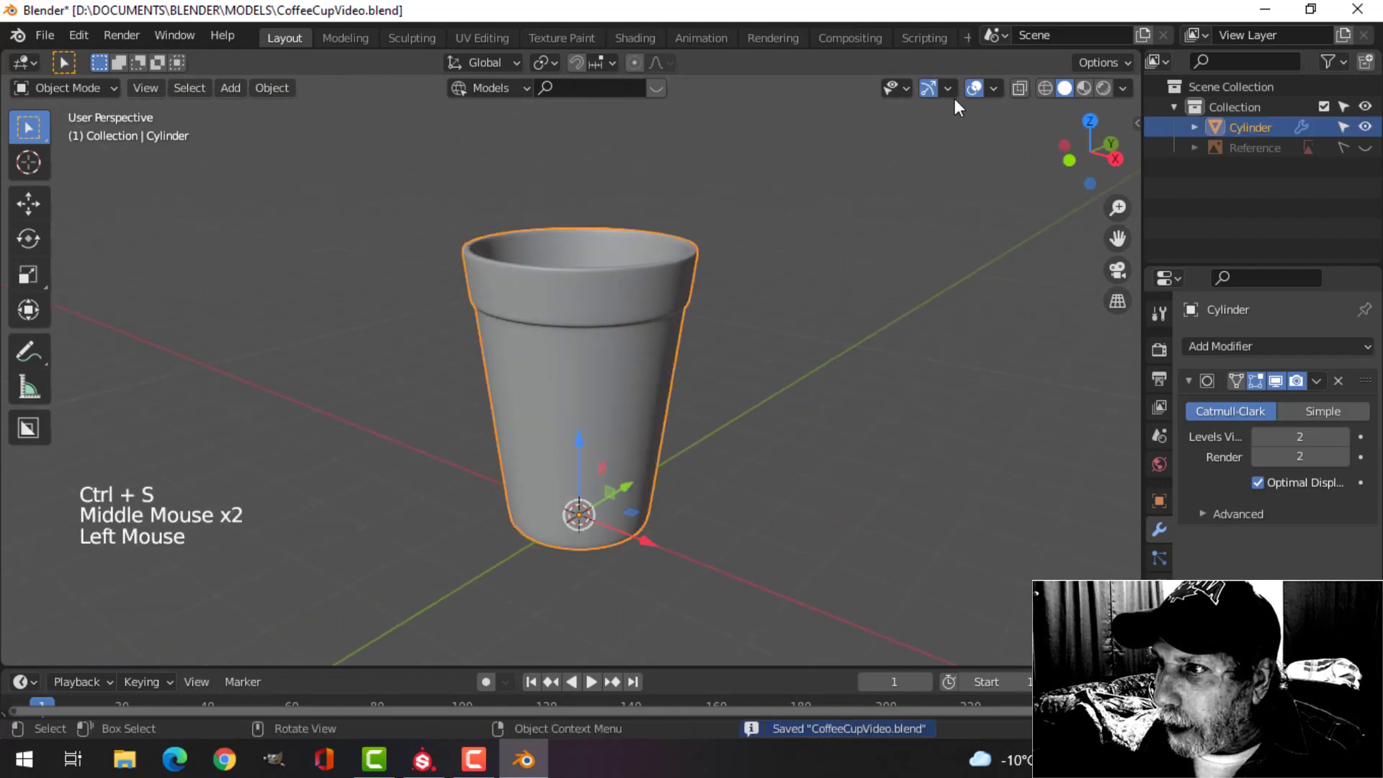
left_click(909, 263)
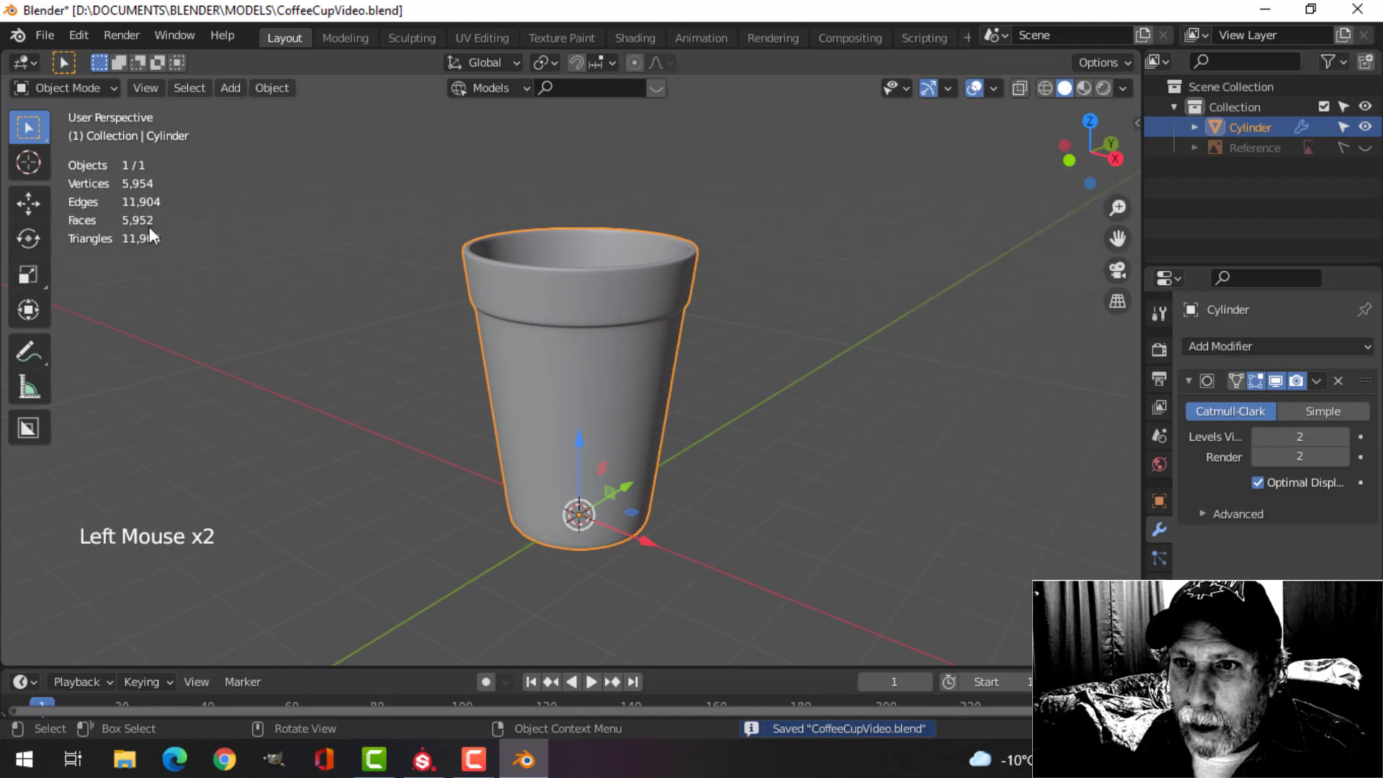